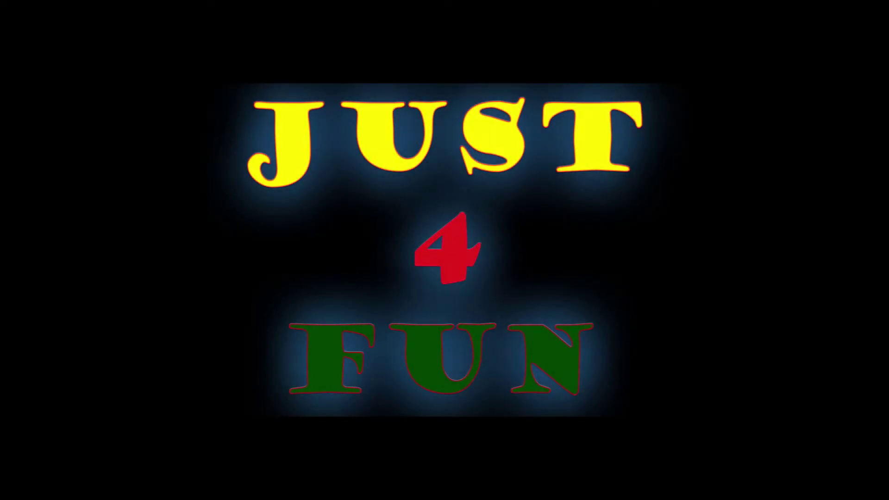
Delete the BEFORE text layer and add an empty Layer 1 above the dog photo
{"action": "key", "text": "1"}
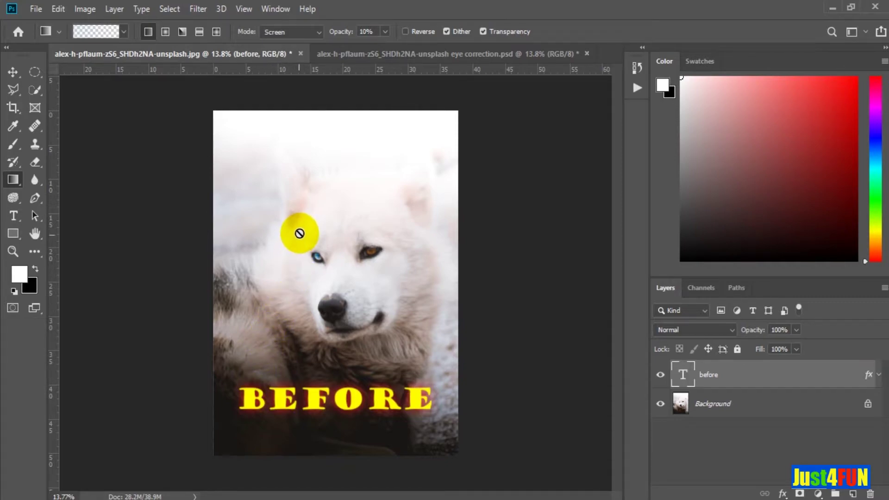
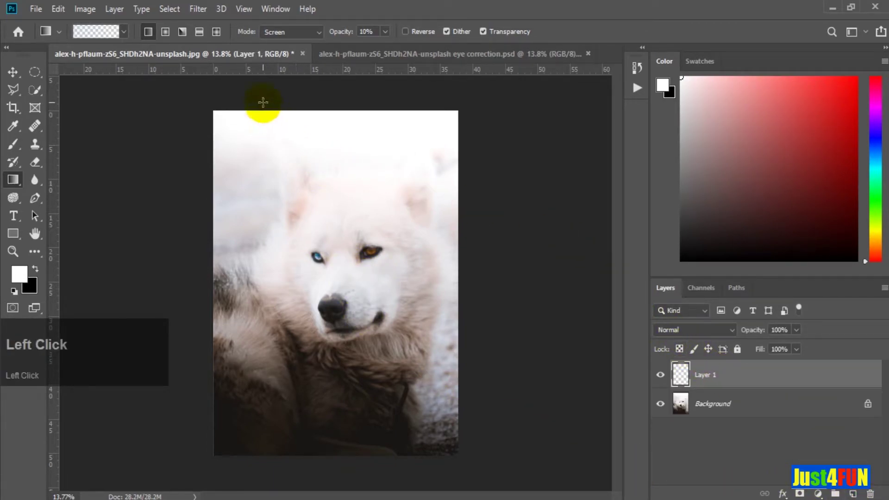
Show the Clone Source panel from the Window menu and flip the source horizontally
{"action": "left_click", "coordinate": [277, 12]}
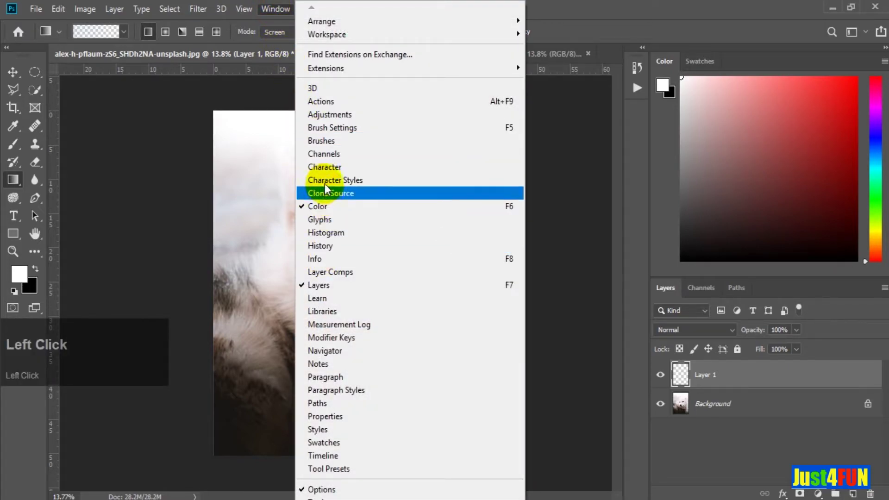
{"action": "left_click", "coordinate": [335, 197]}
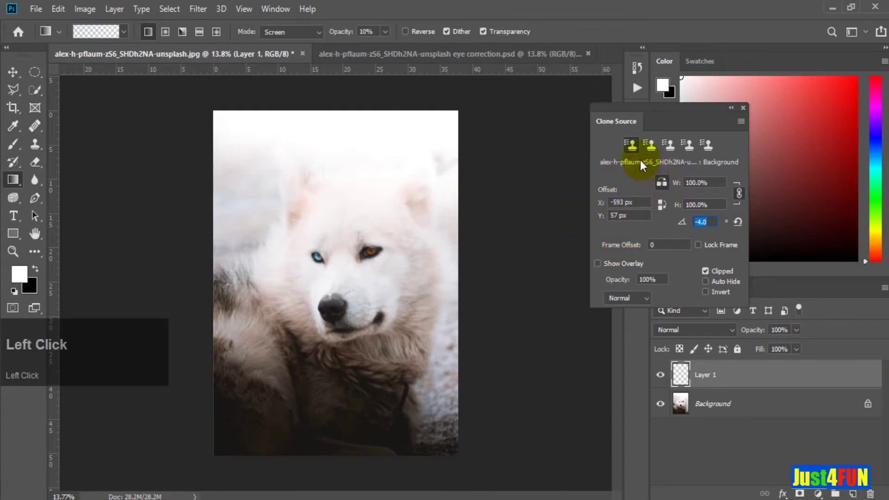
{"action": "left_click", "coordinate": [634, 152]}
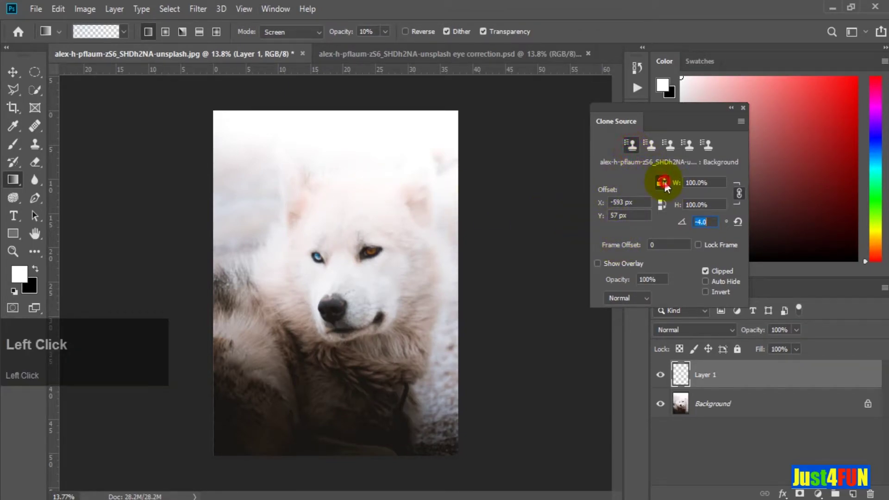
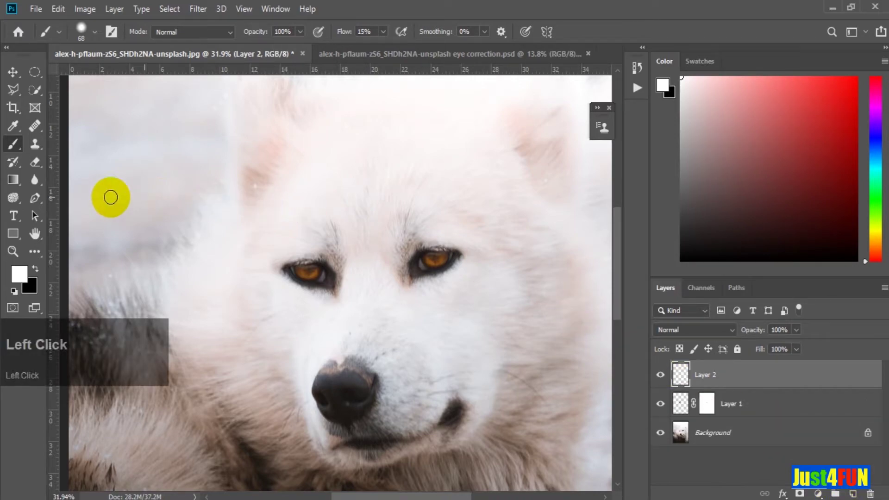
Switch to the Elliptical Marquee Tool to outline the left eye's iris
{"action": "left_click", "coordinate": [33, 77]}
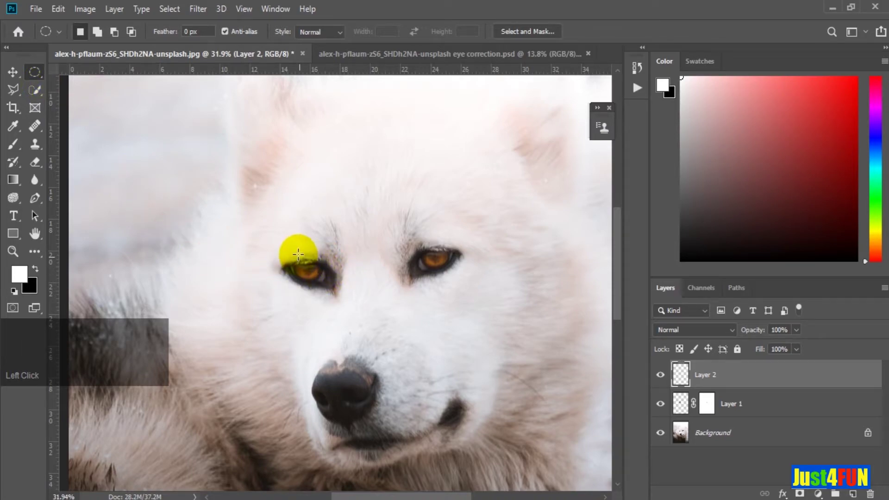
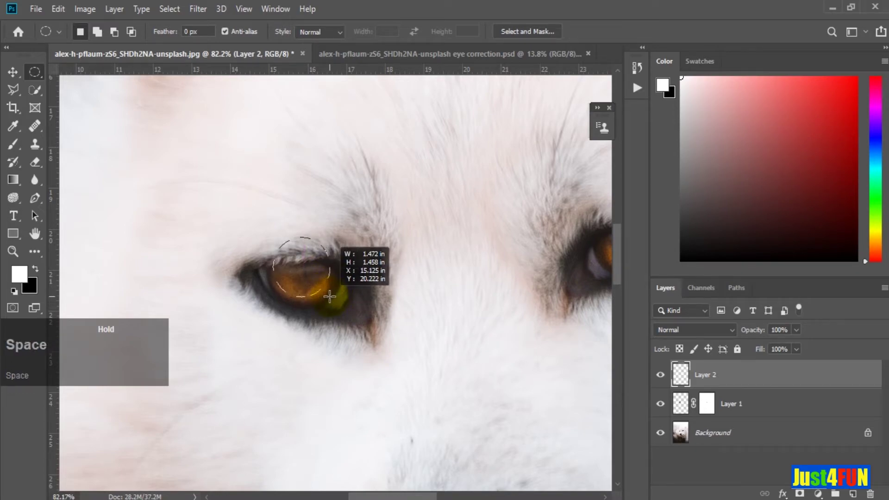
Carve a crescent from the circular selection over the left iris and fill it with white
{"action": "key", "text": "space"}
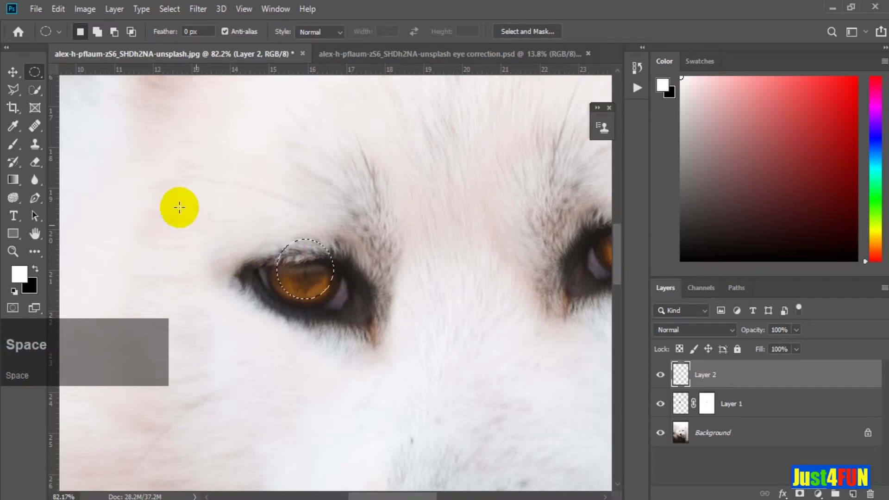
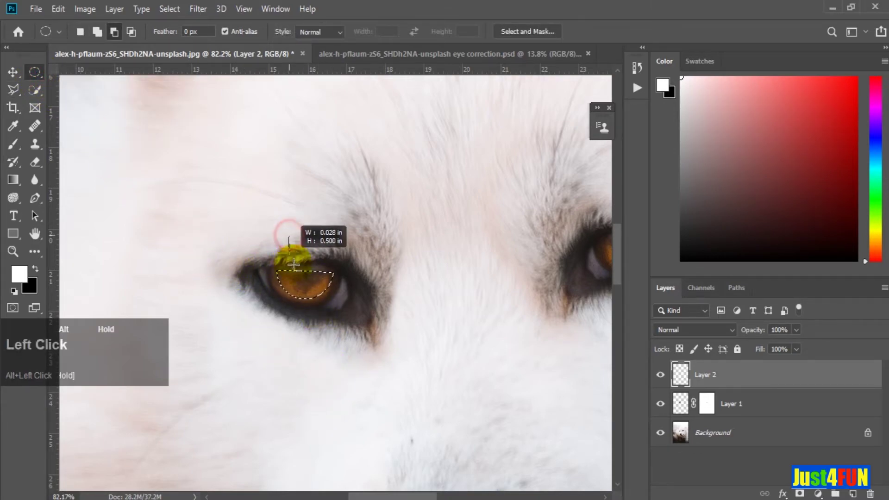
{"action": "key", "text": "alt+space"}
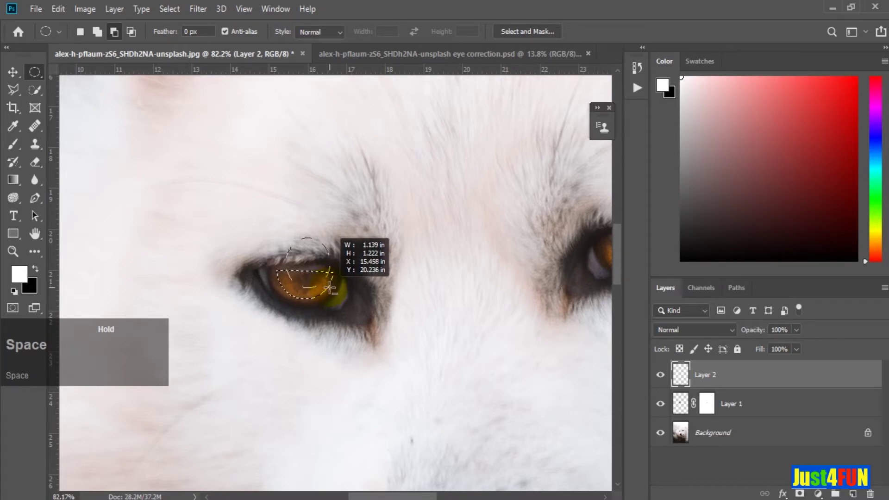
{"action": "key", "text": "space"}
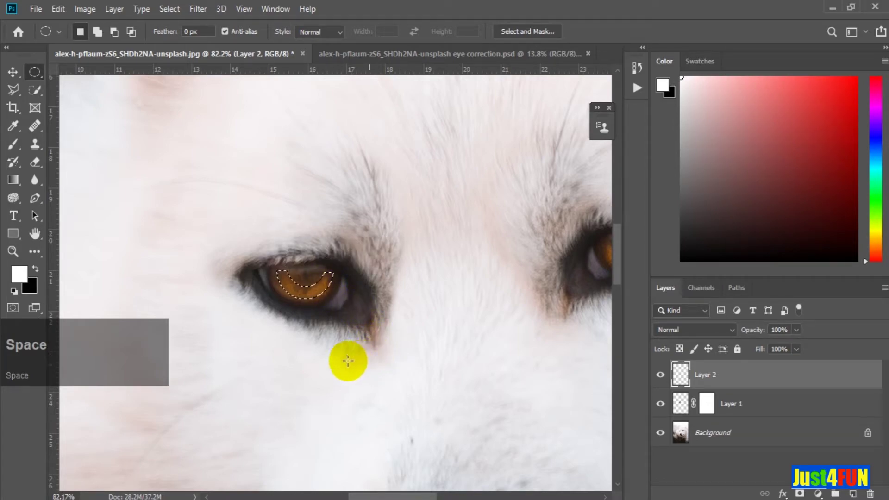
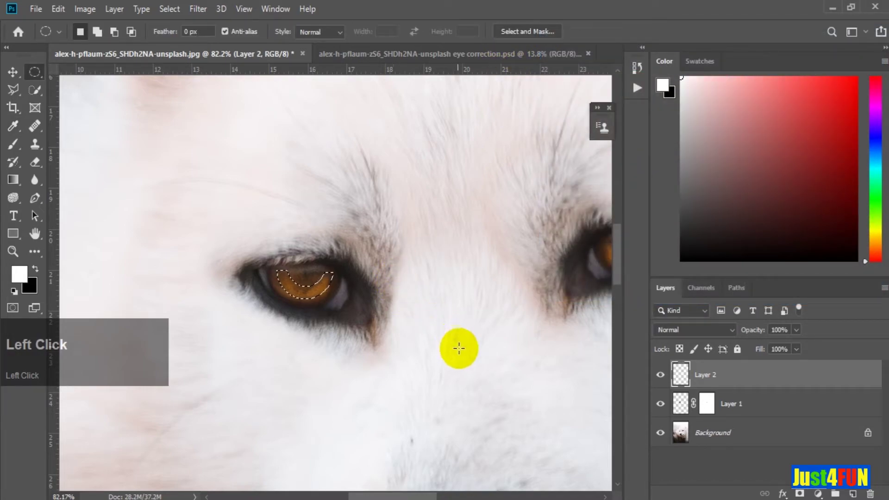
{"action": "key", "text": "alt+BackSpace"}
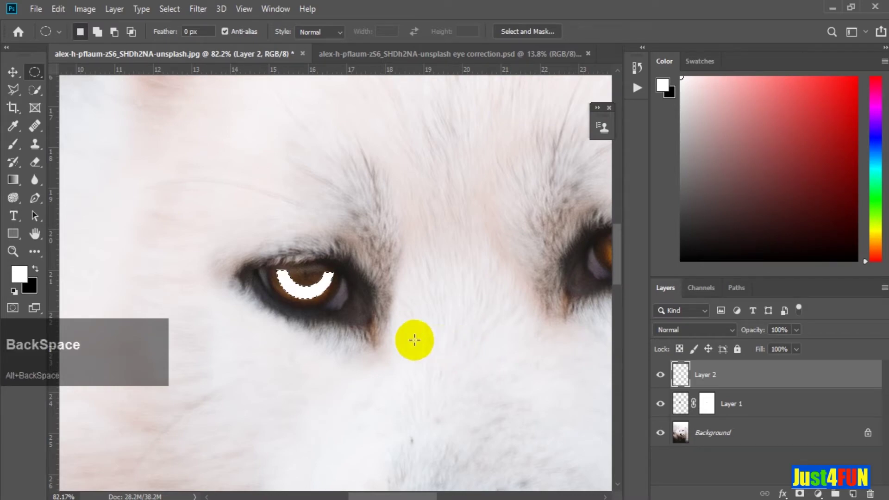
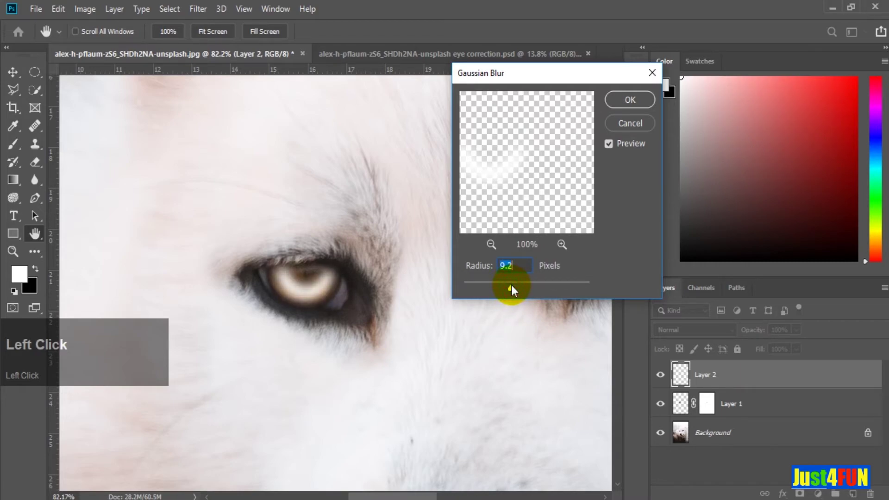
Apply a 9.2 px Gaussian Blur to the white crescent highlight
{"action": "left_click", "coordinate": [631, 107]}
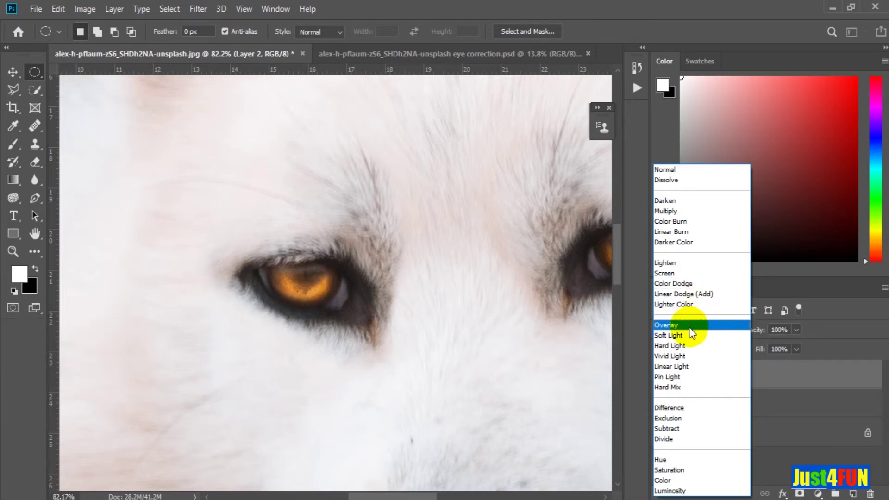
Blend the highlight layer as Overlay and zoom back out over the husky's face
{"action": "left_click", "coordinate": [692, 327]}
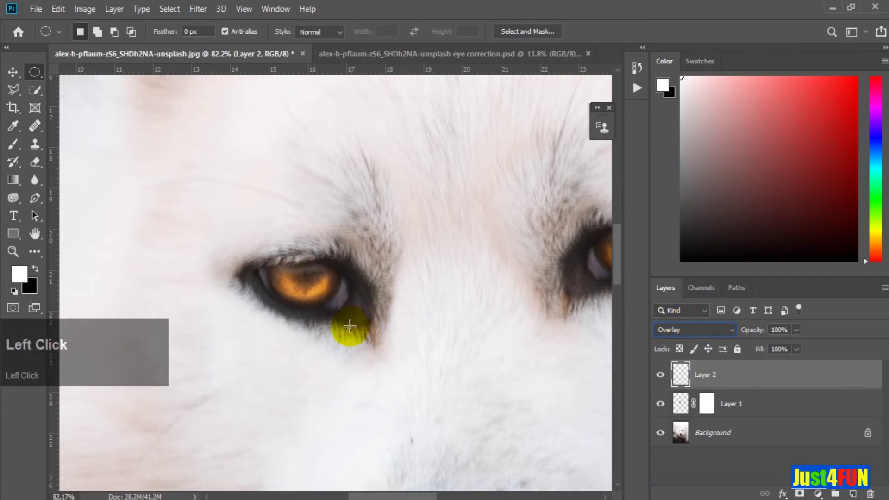
{"action": "scroll", "scroll_direction": "down", "scroll_amount": 3}
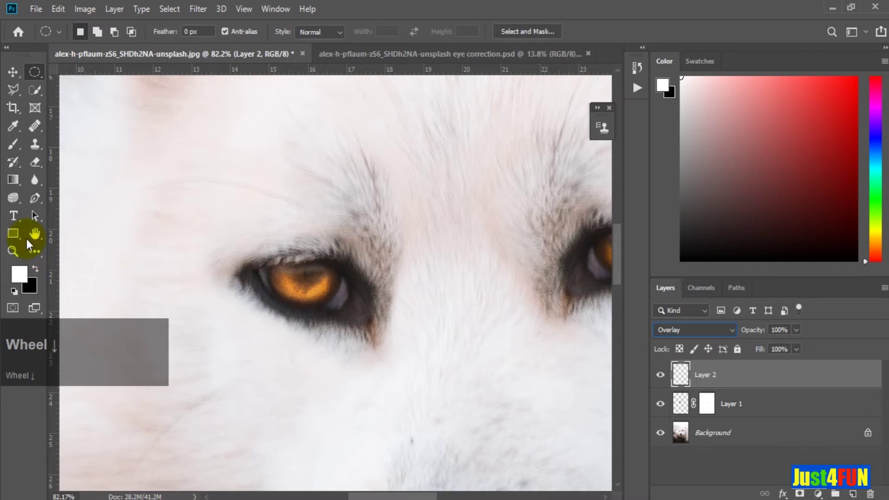
{"action": "left_click", "coordinate": [18, 251]}
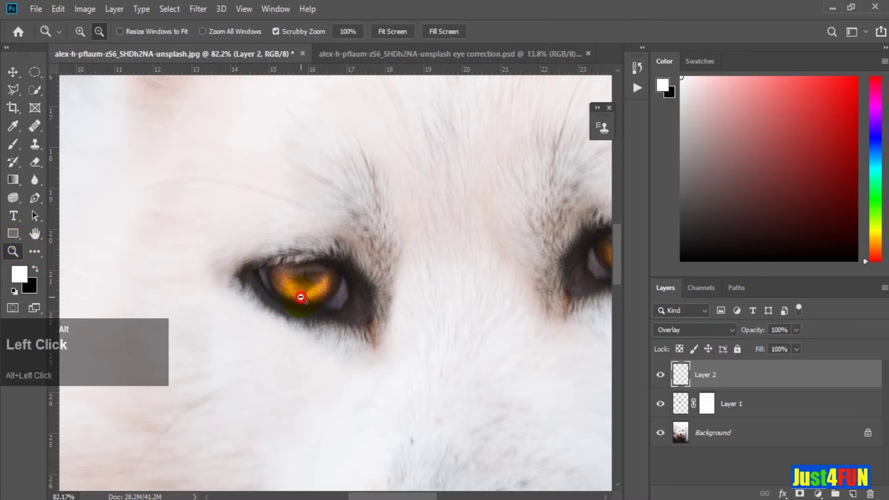
{"action": "scroll", "scroll_direction": "down", "scroll_amount": 3}
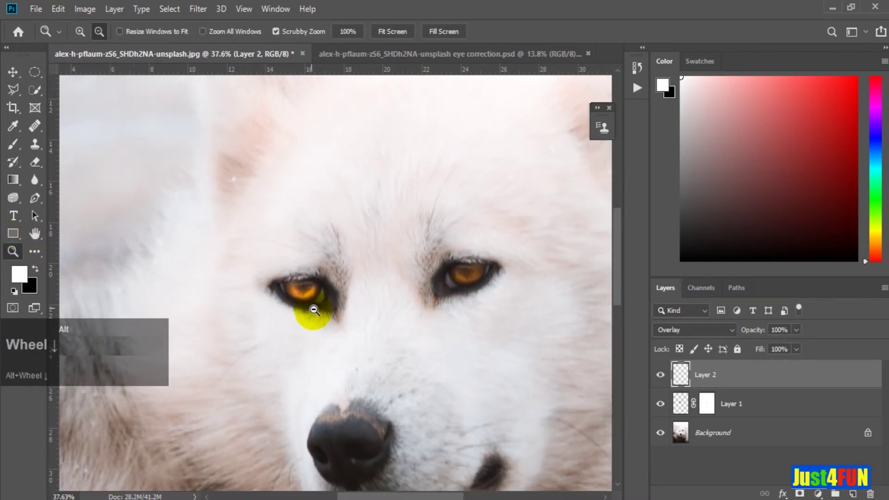
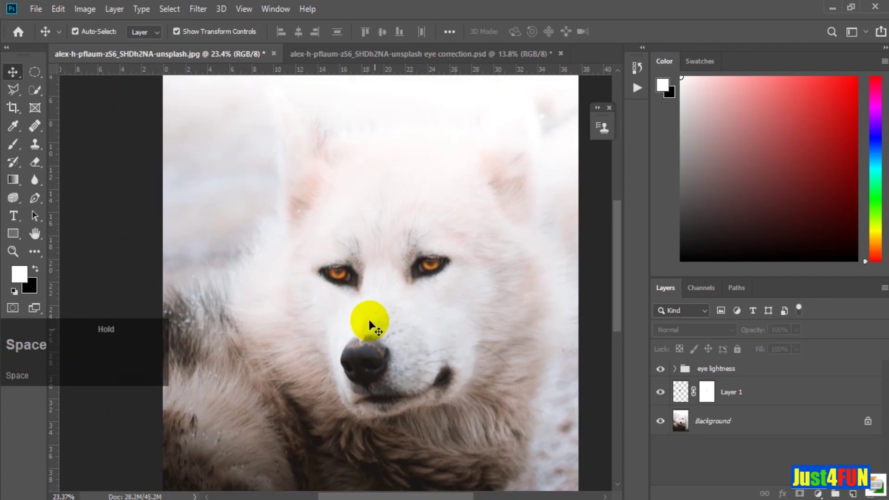
Zoom out to show the whole photo before stamping a merged copy on top
{"action": "scroll", "scroll_direction": "up", "scroll_amount": 3}
{"action": "scroll", "scroll_direction": "down", "scroll_amount": 3}
{"action": "key", "text": "space"}
{"action": "left_click", "coordinate": [415, 357]}
{"action": "key", "text": "space"}
{"action": "scroll", "scroll_direction": "down", "scroll_amount": 3}
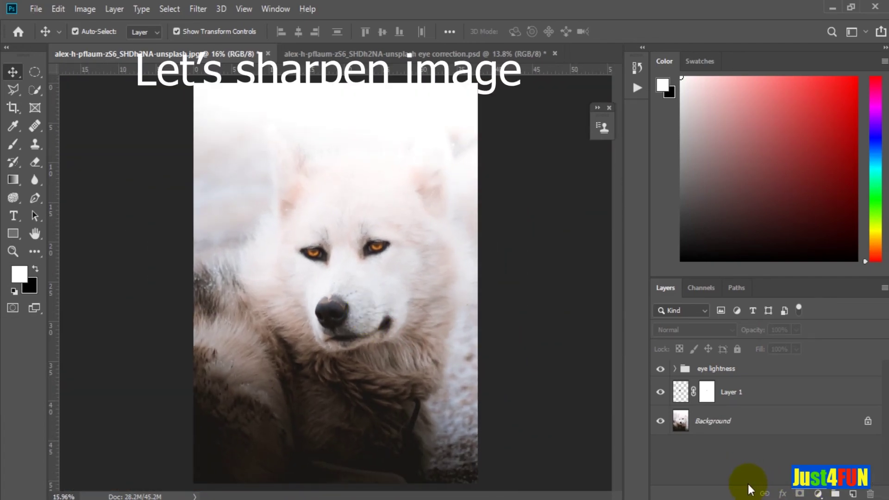
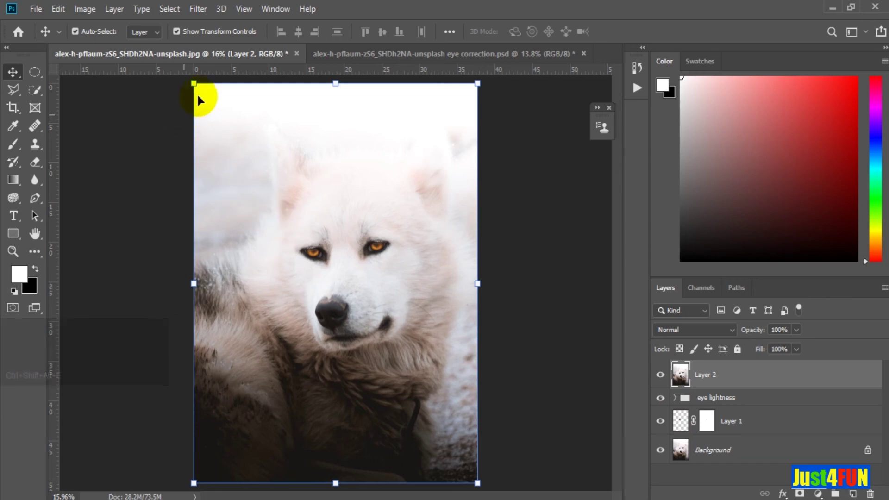
Run a High Pass filter at radius 11.1 on the merged layer
{"action": "left_click", "coordinate": [203, 14]}
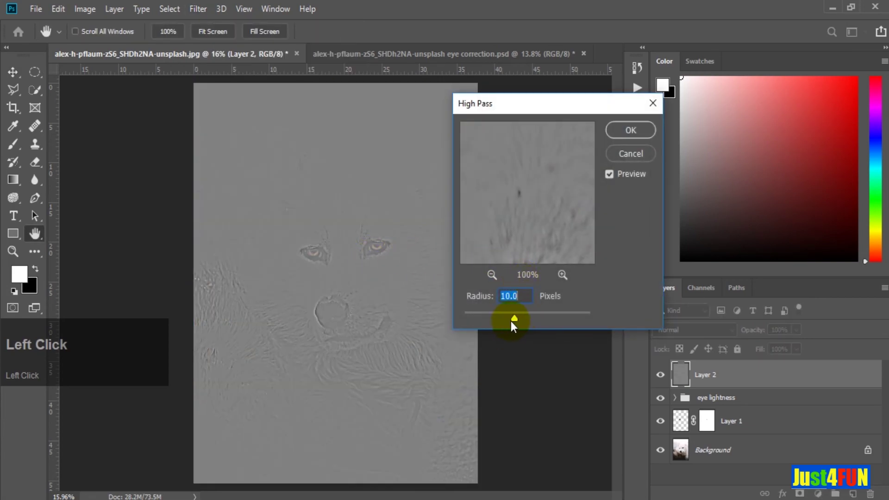
{"action": "left_click_drag", "start_coordinate": [513, 322], "coordinate": [500, 322]}
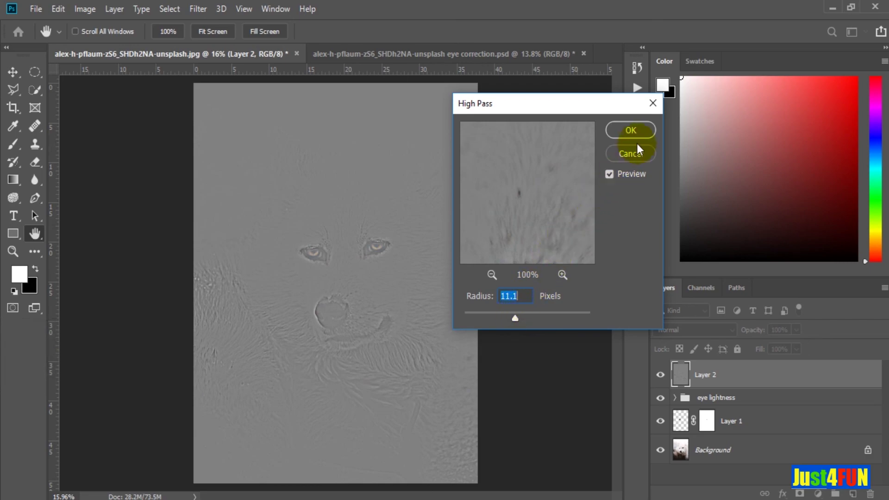
{"action": "double_click", "coordinate": [638, 133]}
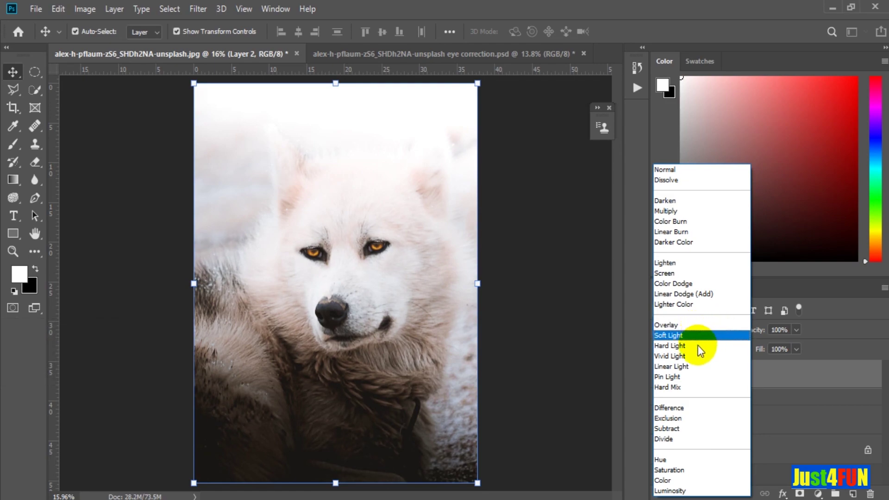
Blend the high-pass layer as Hard Light and name it 'sharpness'
{"action": "left_click", "coordinate": [700, 351]}
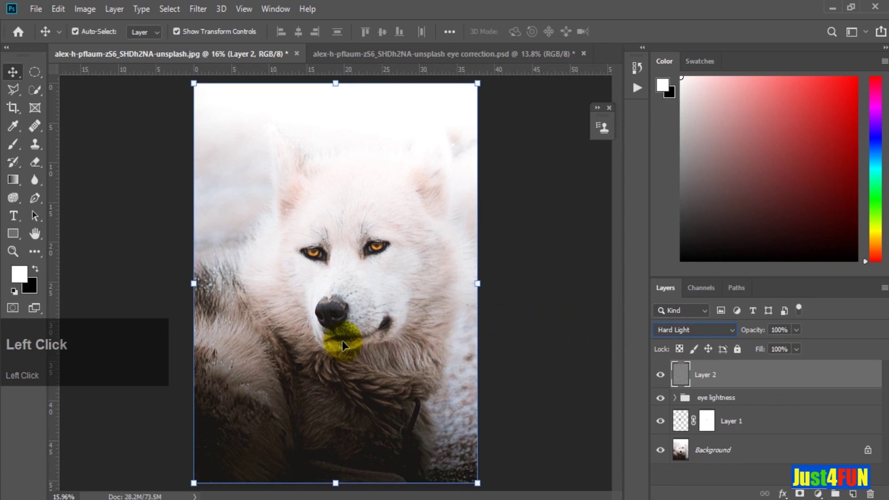
{"action": "scroll", "scroll_direction": "down", "scroll_amount": 3}
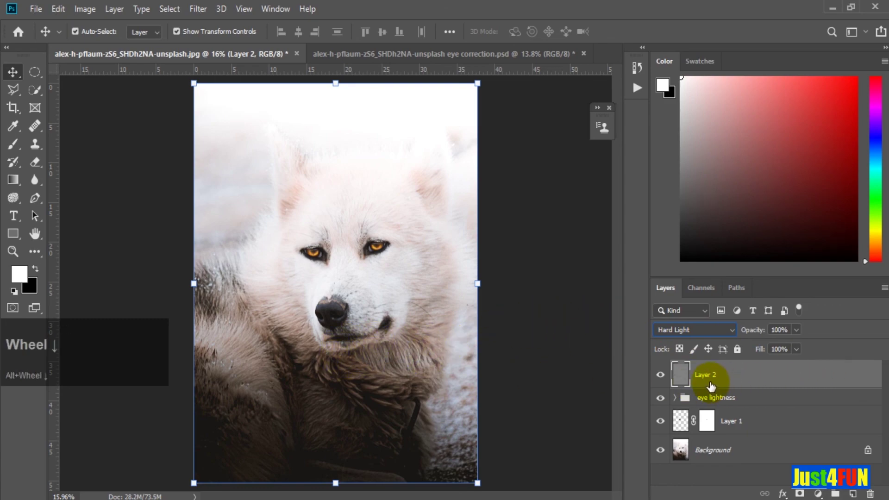
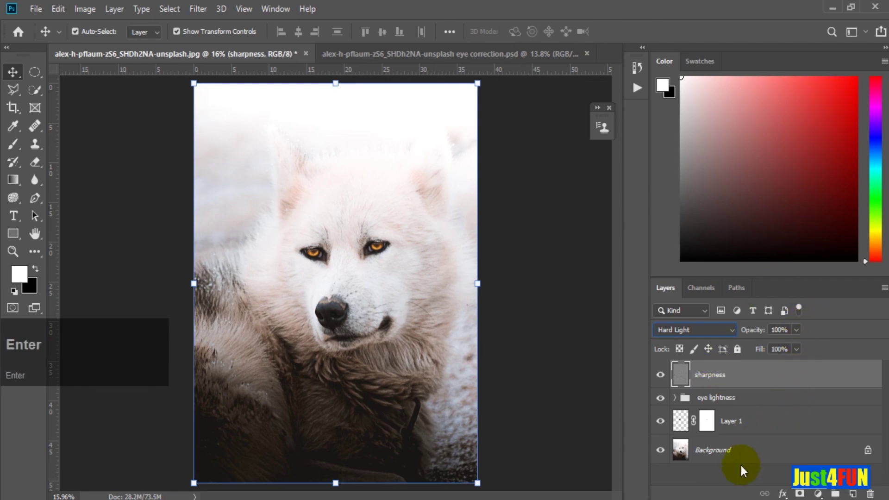
{"action": "left_click", "coordinate": [735, 484]}
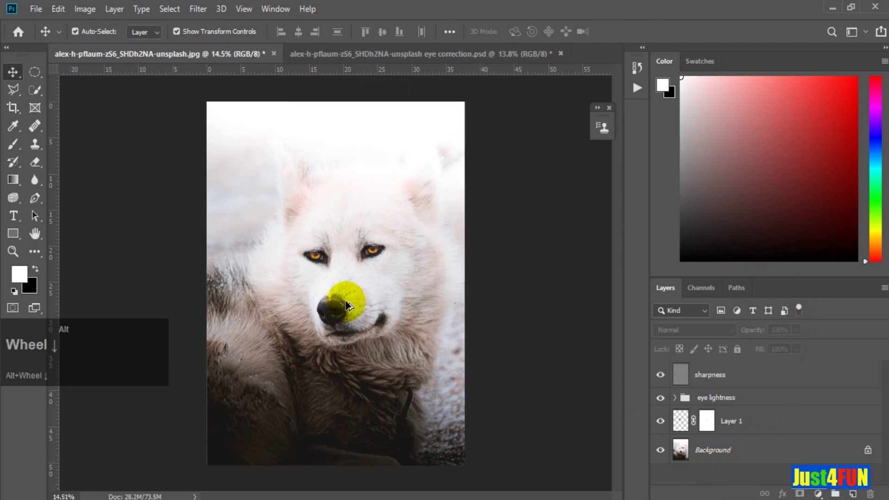